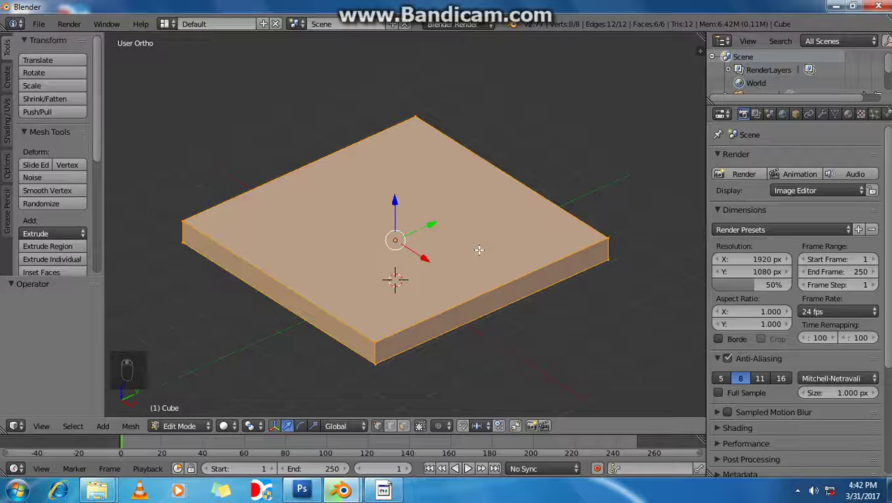
# - Inset the slab's top face and extrude the surrounding rim faces up along Z into tray walls
pyautogui.press('ctrl+shift+z')
pyautogui.press('ctrl+shift+z')
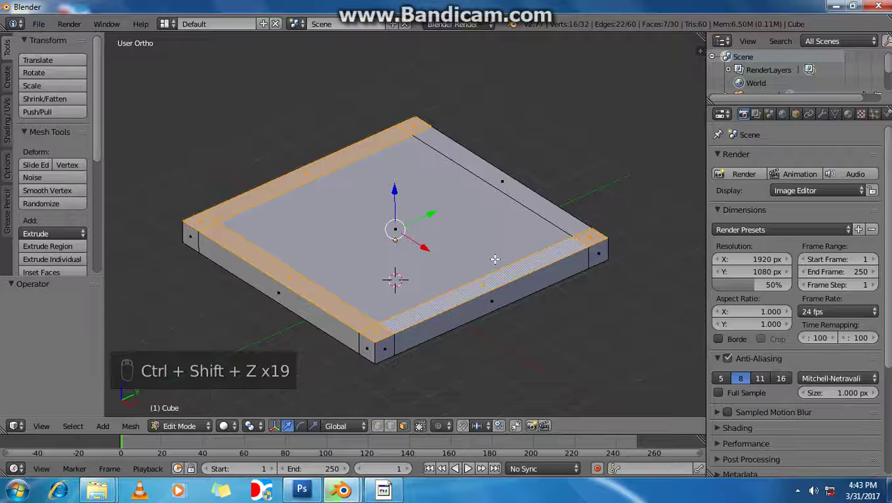
pyautogui.press('ctrl+z')
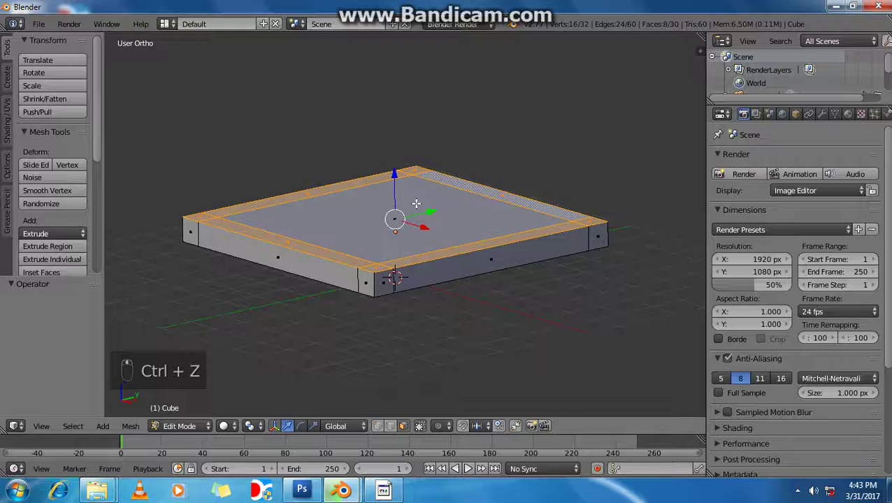
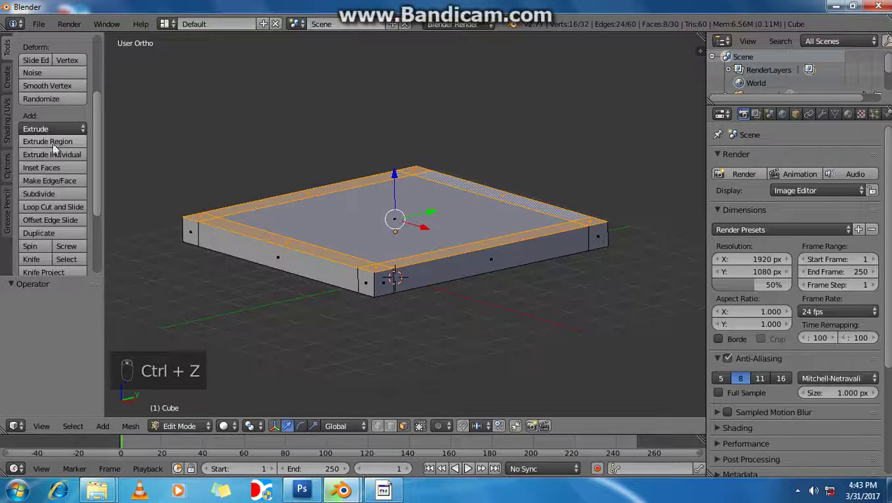
pyautogui.moveTo(60, 148); pyautogui.dragTo(107, 119)
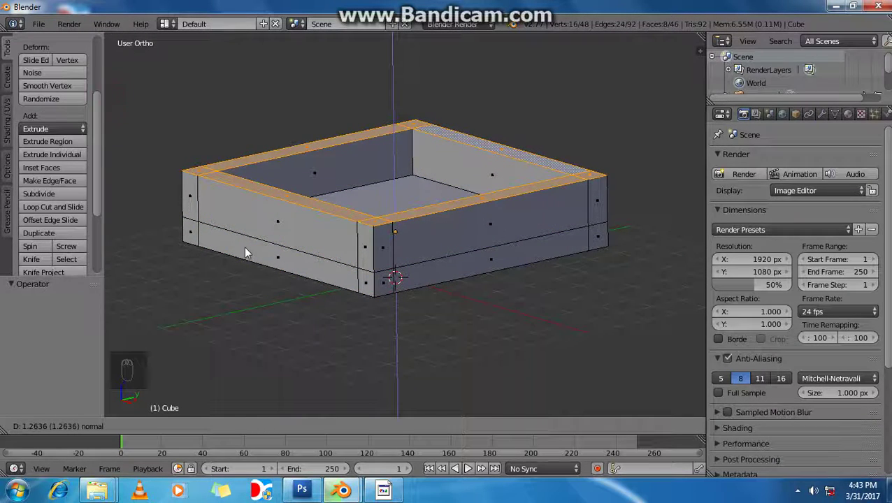
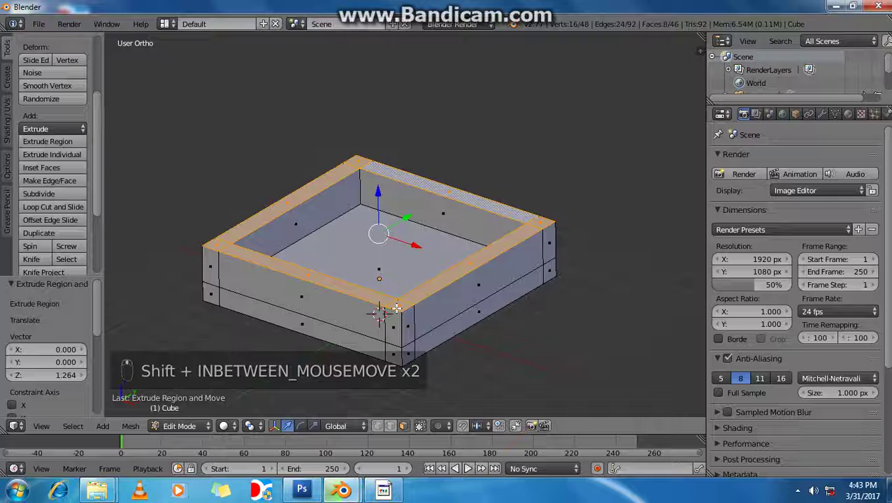
# - Reveal the viewport's side panel of display settings beside the tray
pyautogui.press('shift+n')
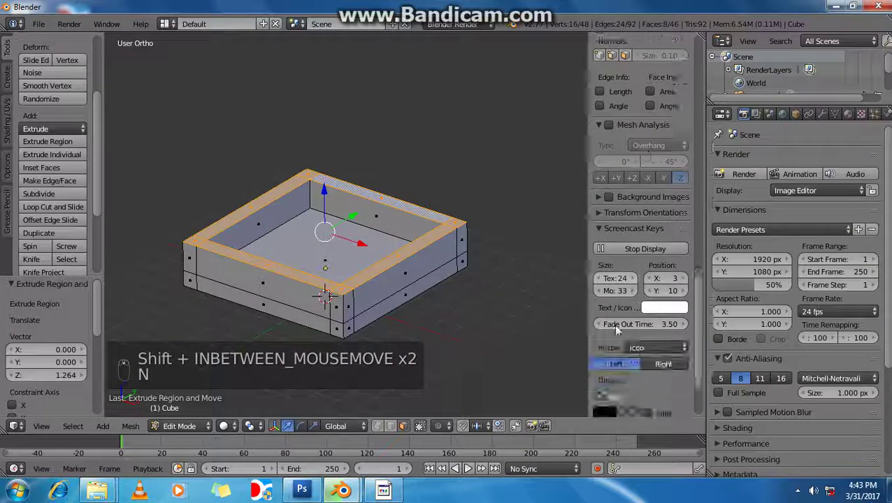
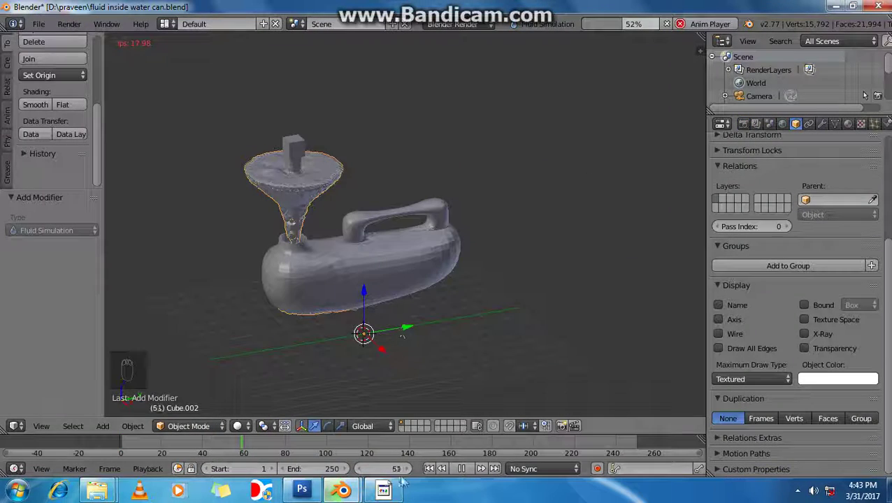
# - Rewind the timeline to frame 1 and let the baked fluid pour through the funnel toward the can
pyautogui.moveTo(462, 471); pyautogui.dragTo(396, 494)
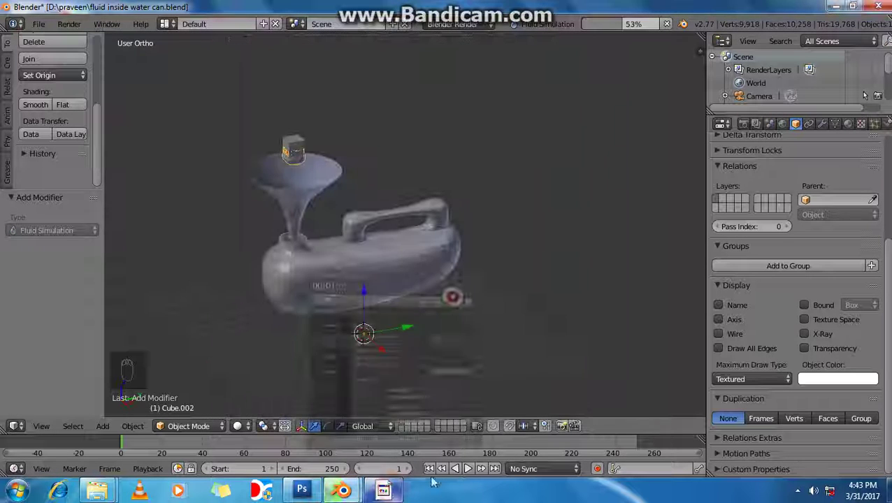
pyautogui.moveTo(453, 466); pyautogui.dragTo(439, 462)
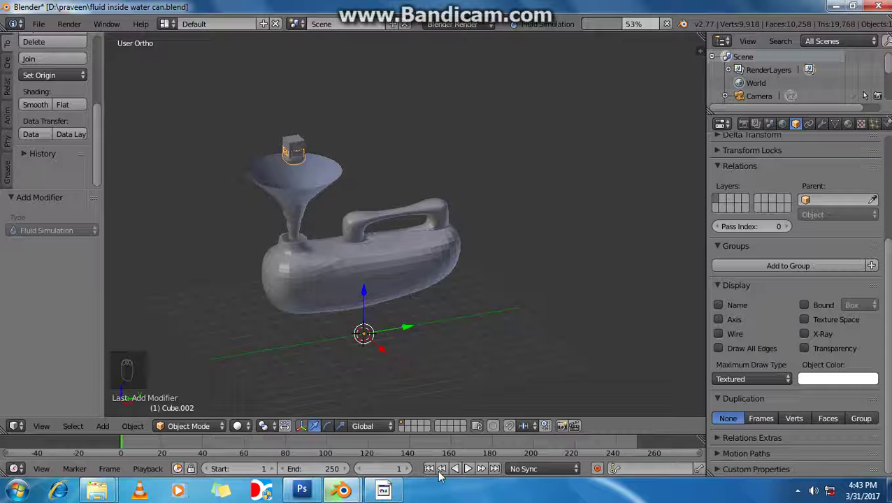
pyautogui.moveTo(434, 470); pyautogui.dragTo(473, 471)
pyautogui.moveTo(507, 356); pyautogui.dragTo(504, 383)
pyautogui.middleClick(504, 382)
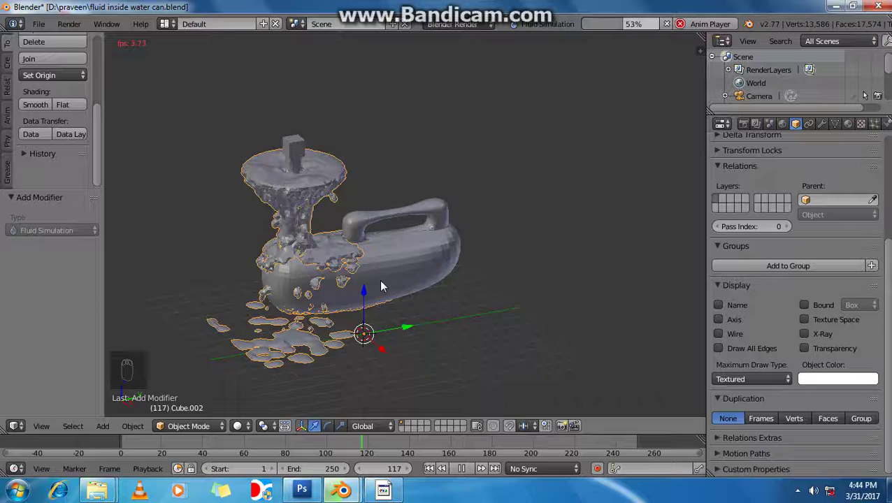
# - Orbit and zoom in close to the cube and funnel, then start Fly Mode to inspect the wireframe fluid
pyautogui.press('KP_Decimal')
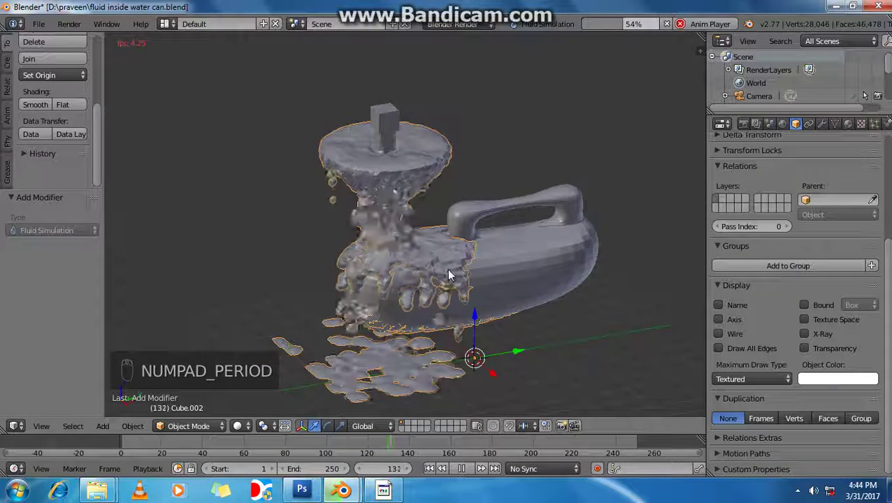
pyautogui.middleClick(431, 273)
pyautogui.moveTo(454, 269); pyautogui.dragTo(471, 271)
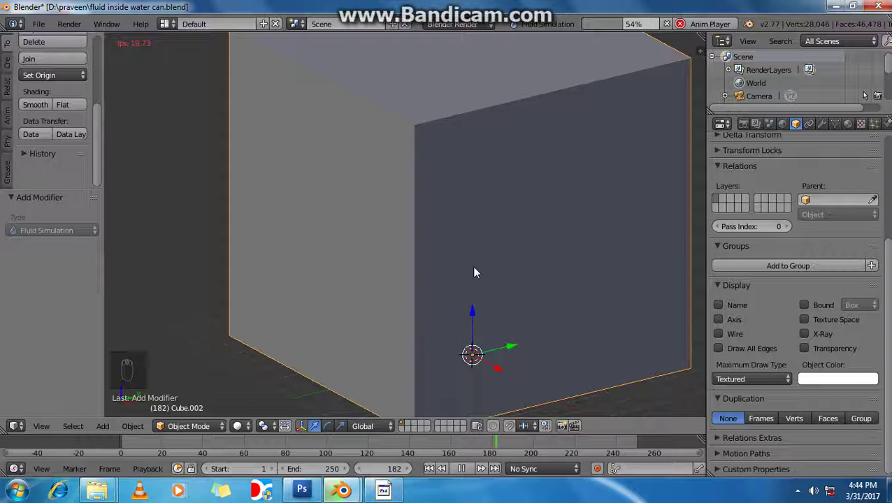
pyautogui.moveTo(780, 325); pyautogui.dragTo(503, 278)
pyautogui.middleClick(503, 278)
pyautogui.press('shift+f')
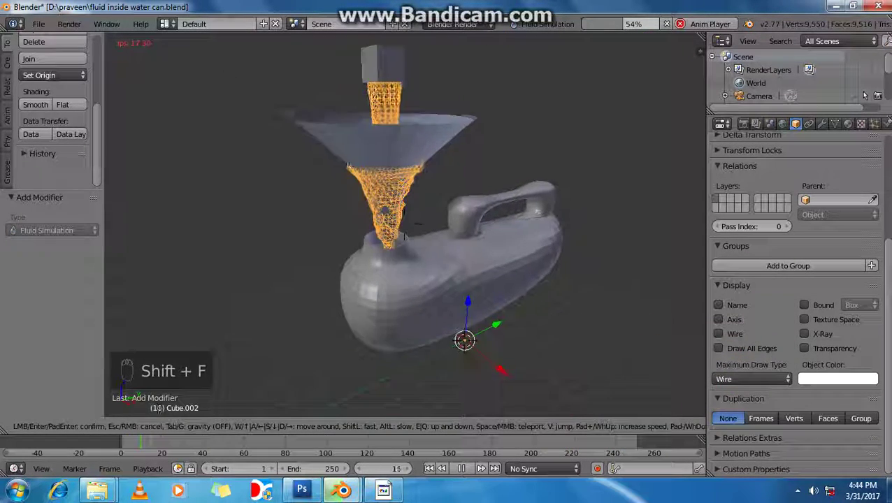
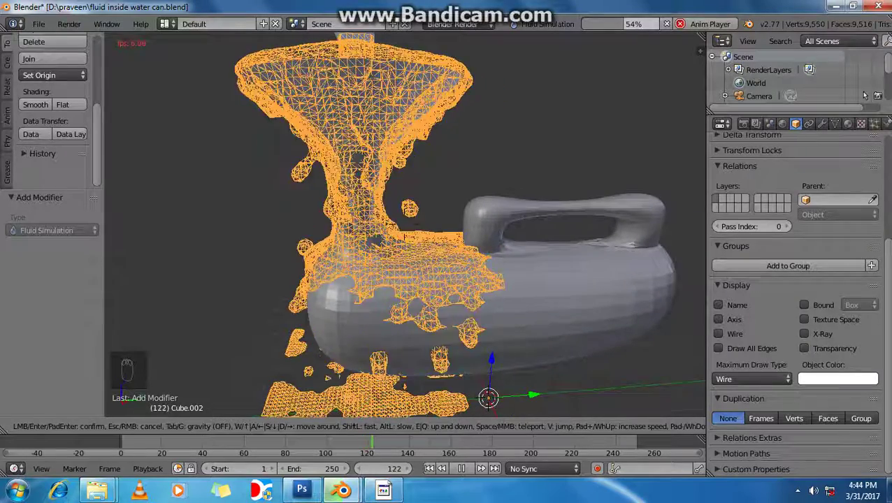
# - Stop playback, replay the solid-drawn fluid from the start and view it through the scene camera
pyautogui.press('Escape')
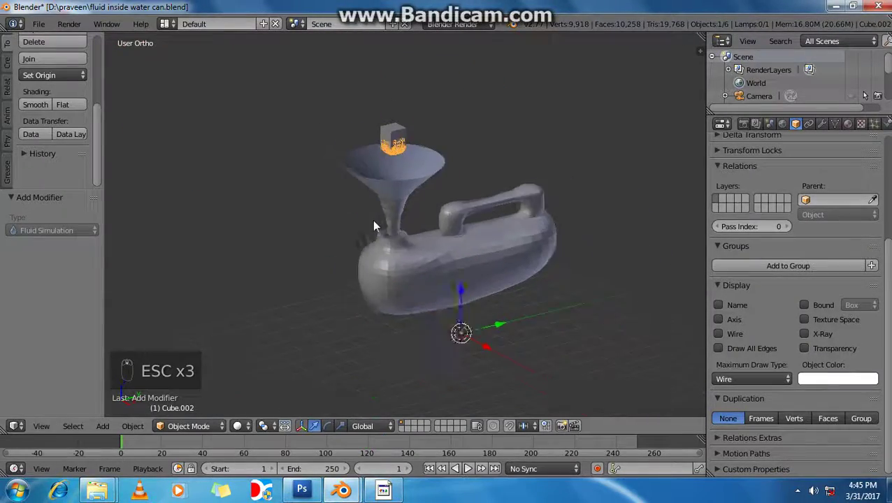
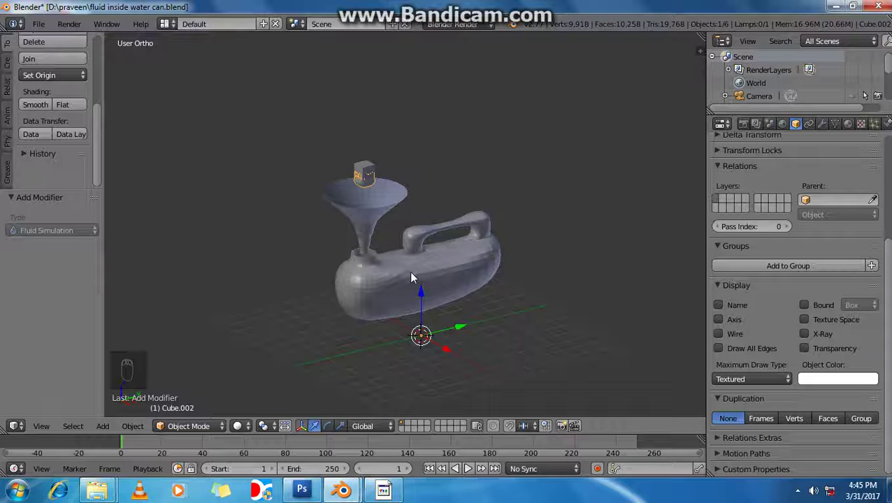
pyautogui.press('alt+a')
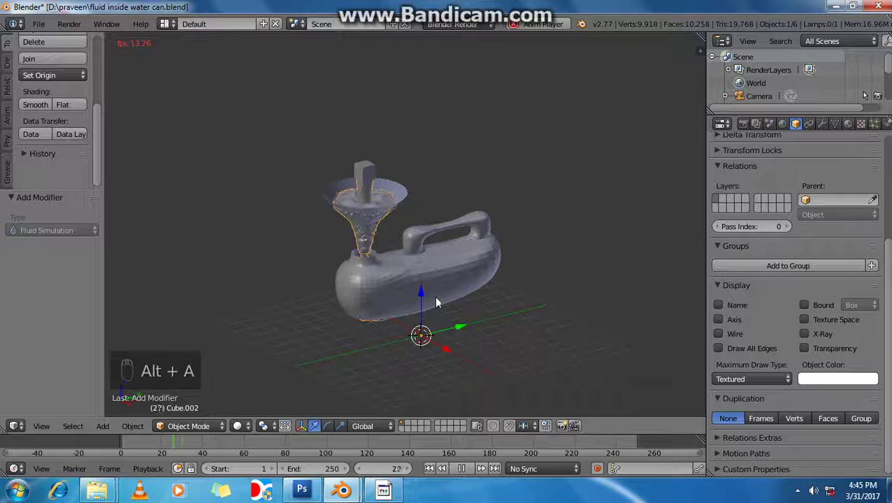
pyautogui.press('KP_0')
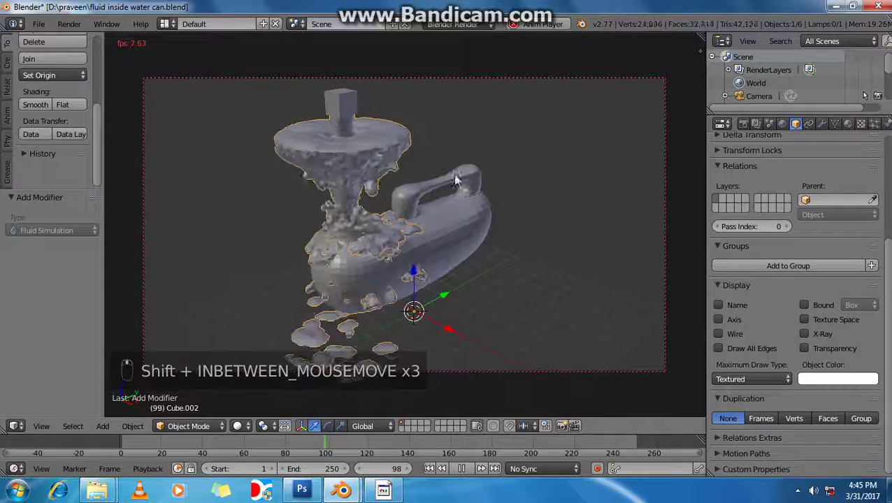
# - Stop the replay and rewind to frame 1 with the can hidden beneath the cube and funnel
pyautogui.middleClick(469, 470)
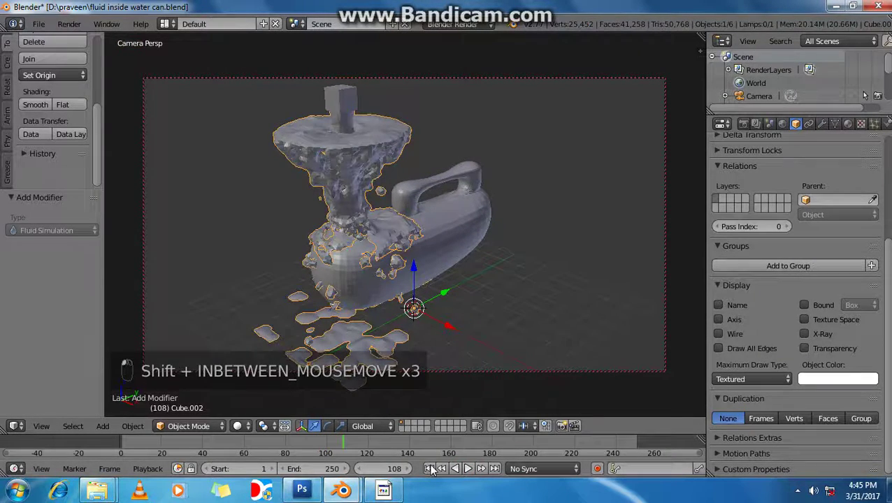
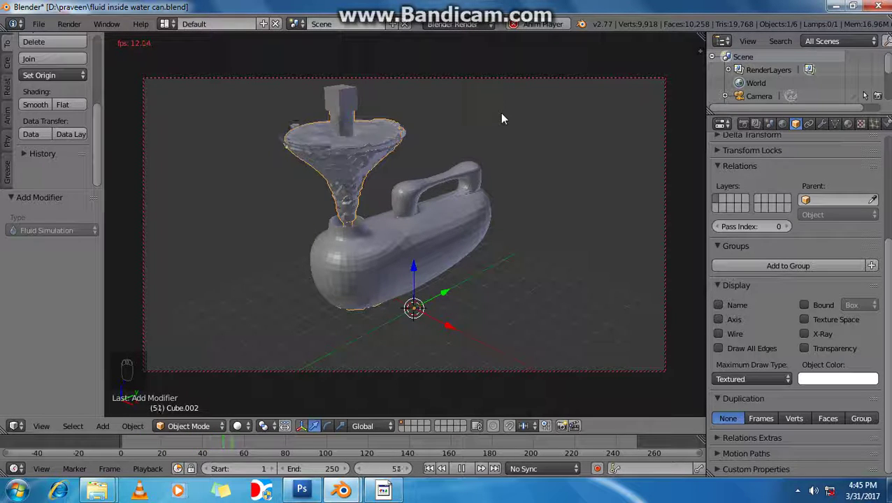
pyautogui.press('Escape')
pyautogui.press('Escape')
pyautogui.press('Escape')
pyautogui.middleClick(435, 473)
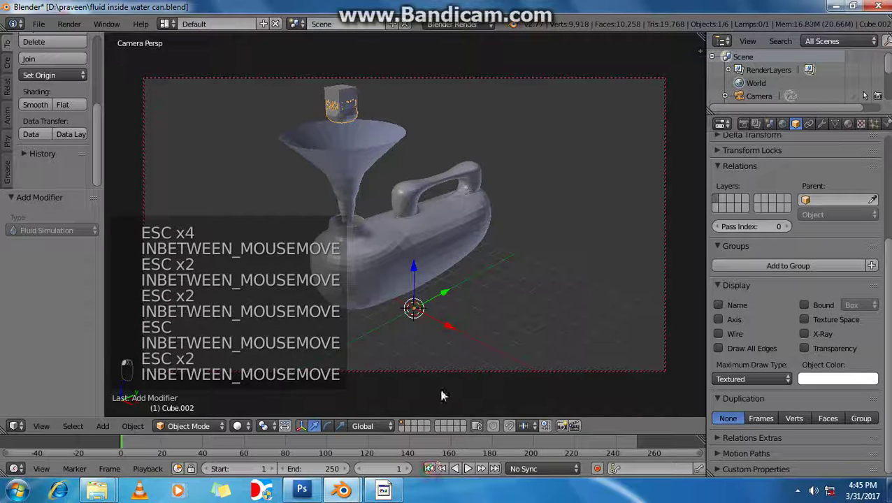
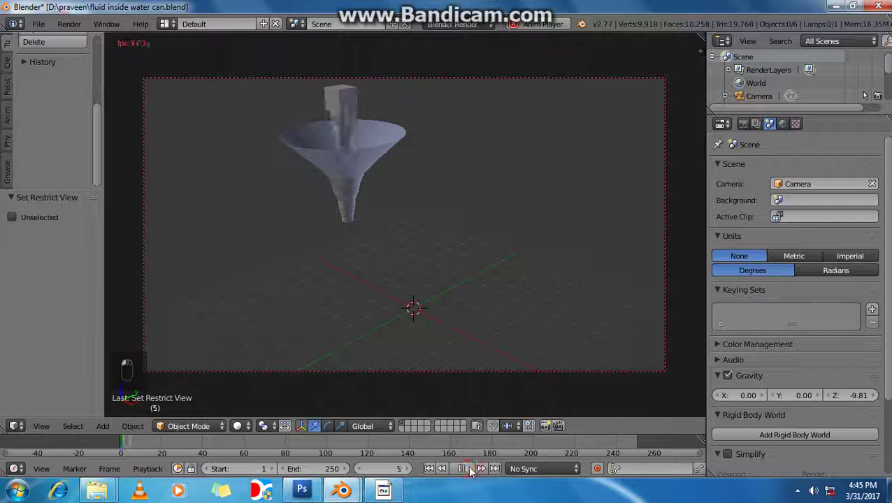
# - Let the fluid overflow the funnel past frame 150, then stop playback and leave the camera view
pyautogui.middleClick(488, 453)
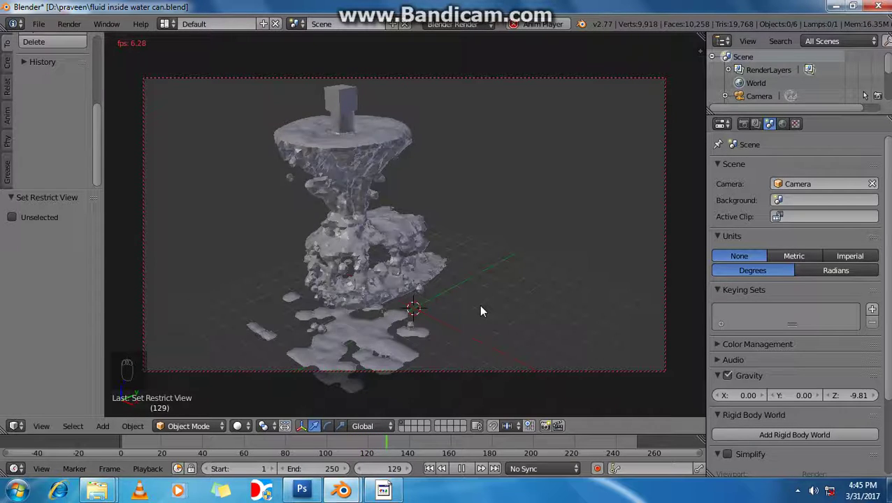
pyautogui.middleClick(485, 312)
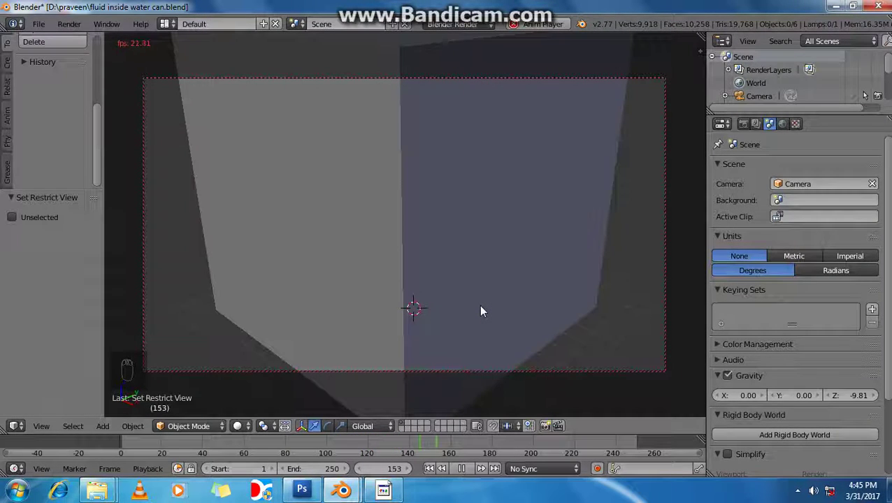
pyautogui.press('Escape')
pyautogui.press('Escape')
pyautogui.press('Escape')
pyautogui.press('Escape')
pyautogui.press('KP_0')
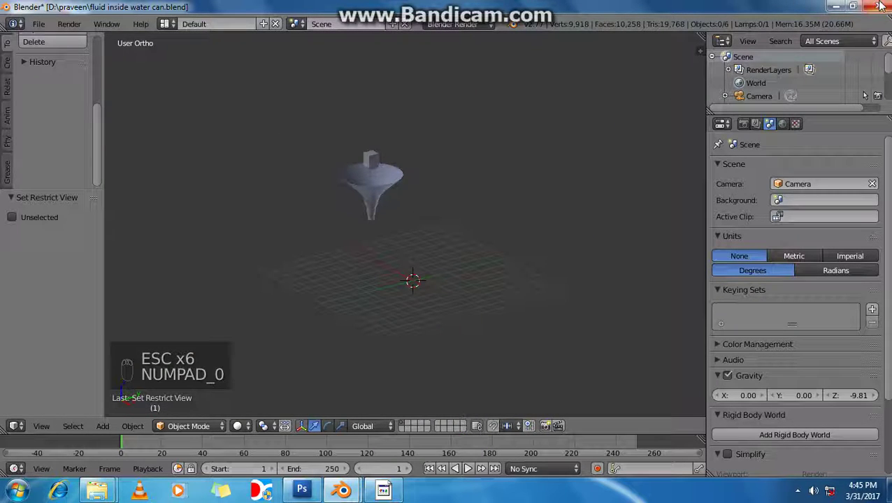